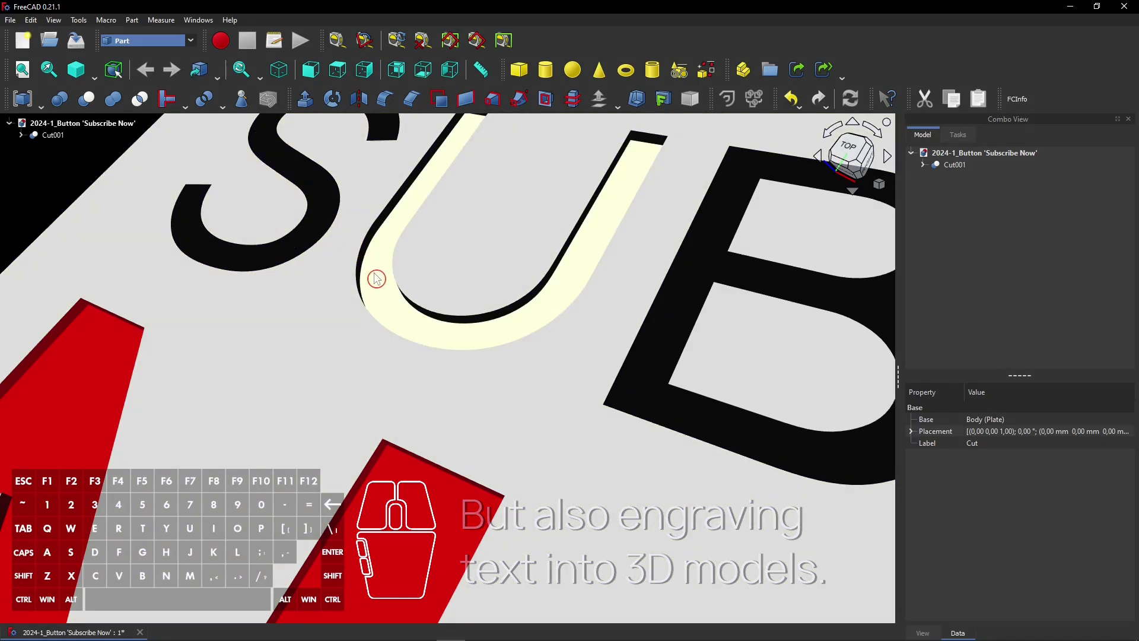
Switch to the Sheet Metal document and orbit the Body with Bend and Bend001
double_click(1045, 533)
left_click(1038, 545)
left_click(861, 434)
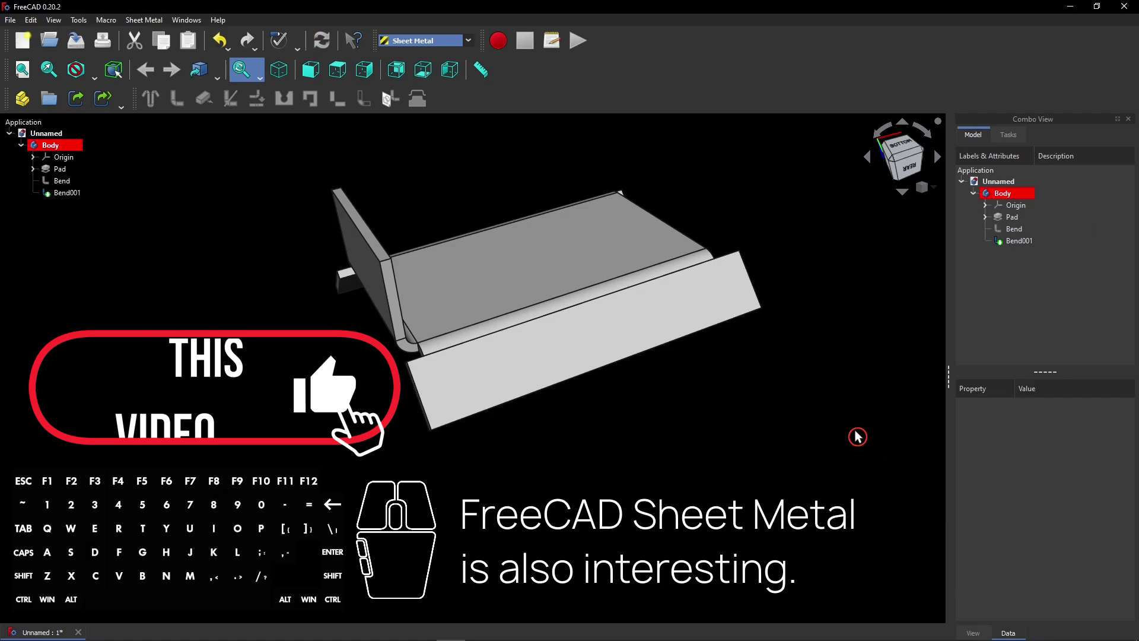